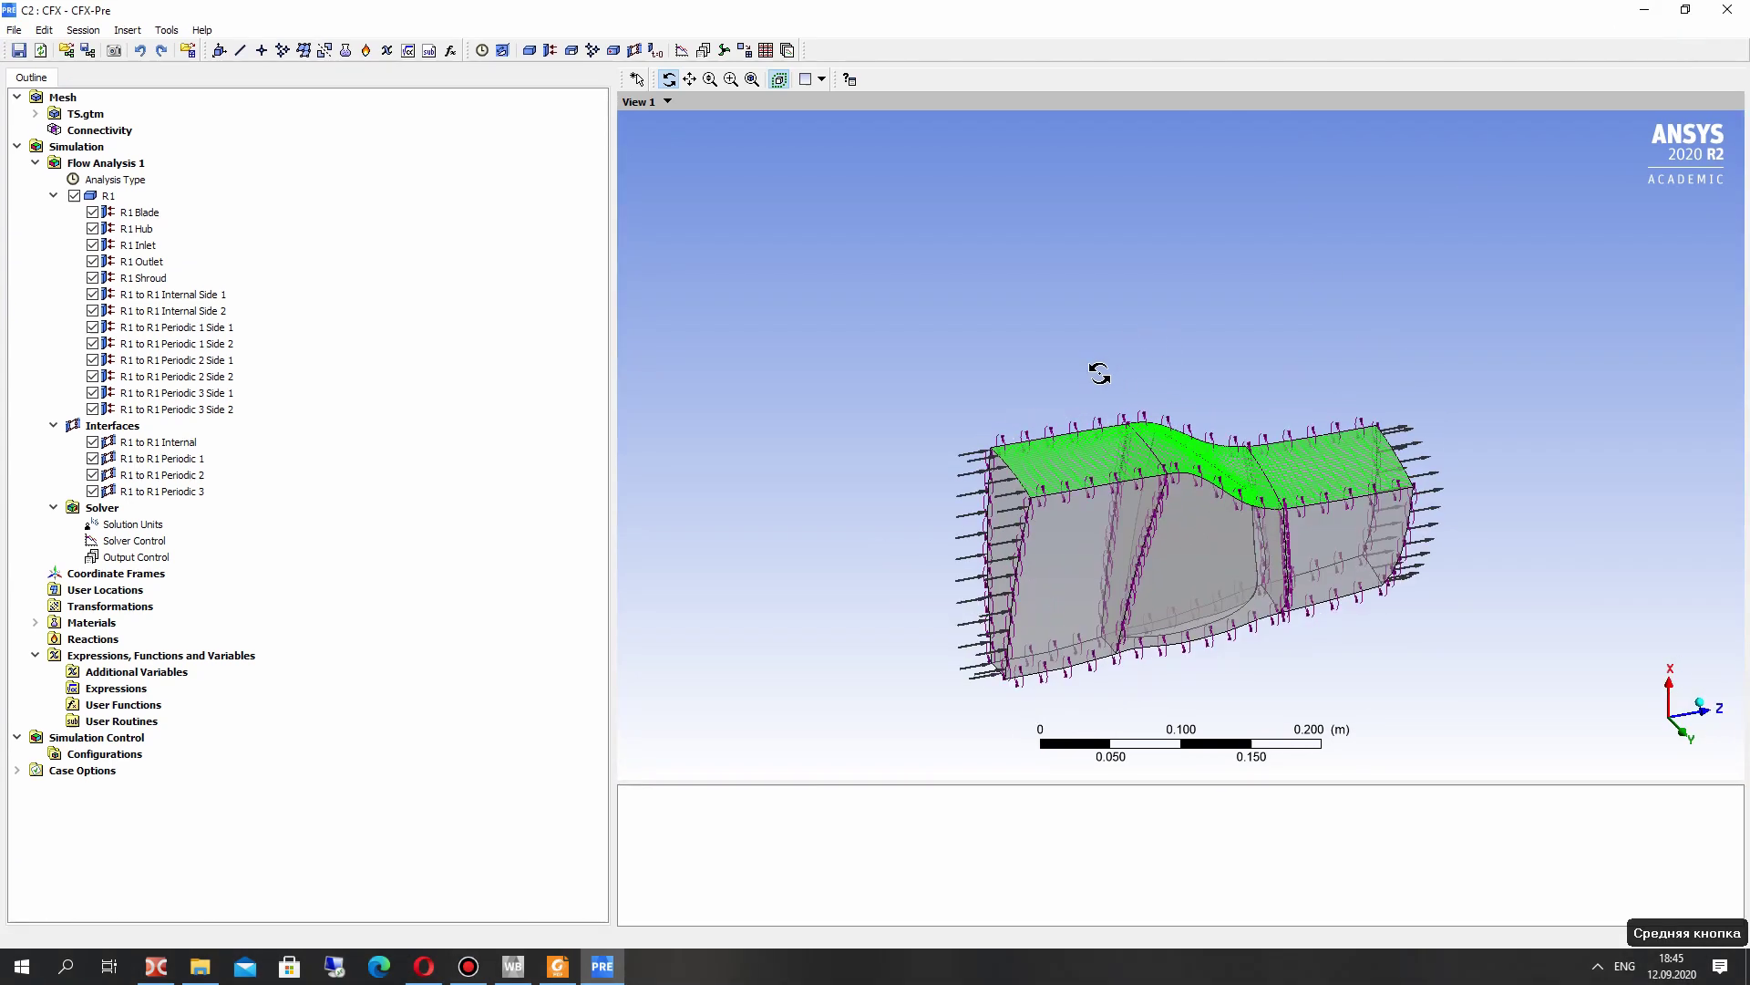
# Insert a new expression named Pressure under Expressions, Functions and Variables
pyautogui.scroll(-3)
pyautogui.rightClick(971, 348)
pyautogui.middleClick(1147, 489)
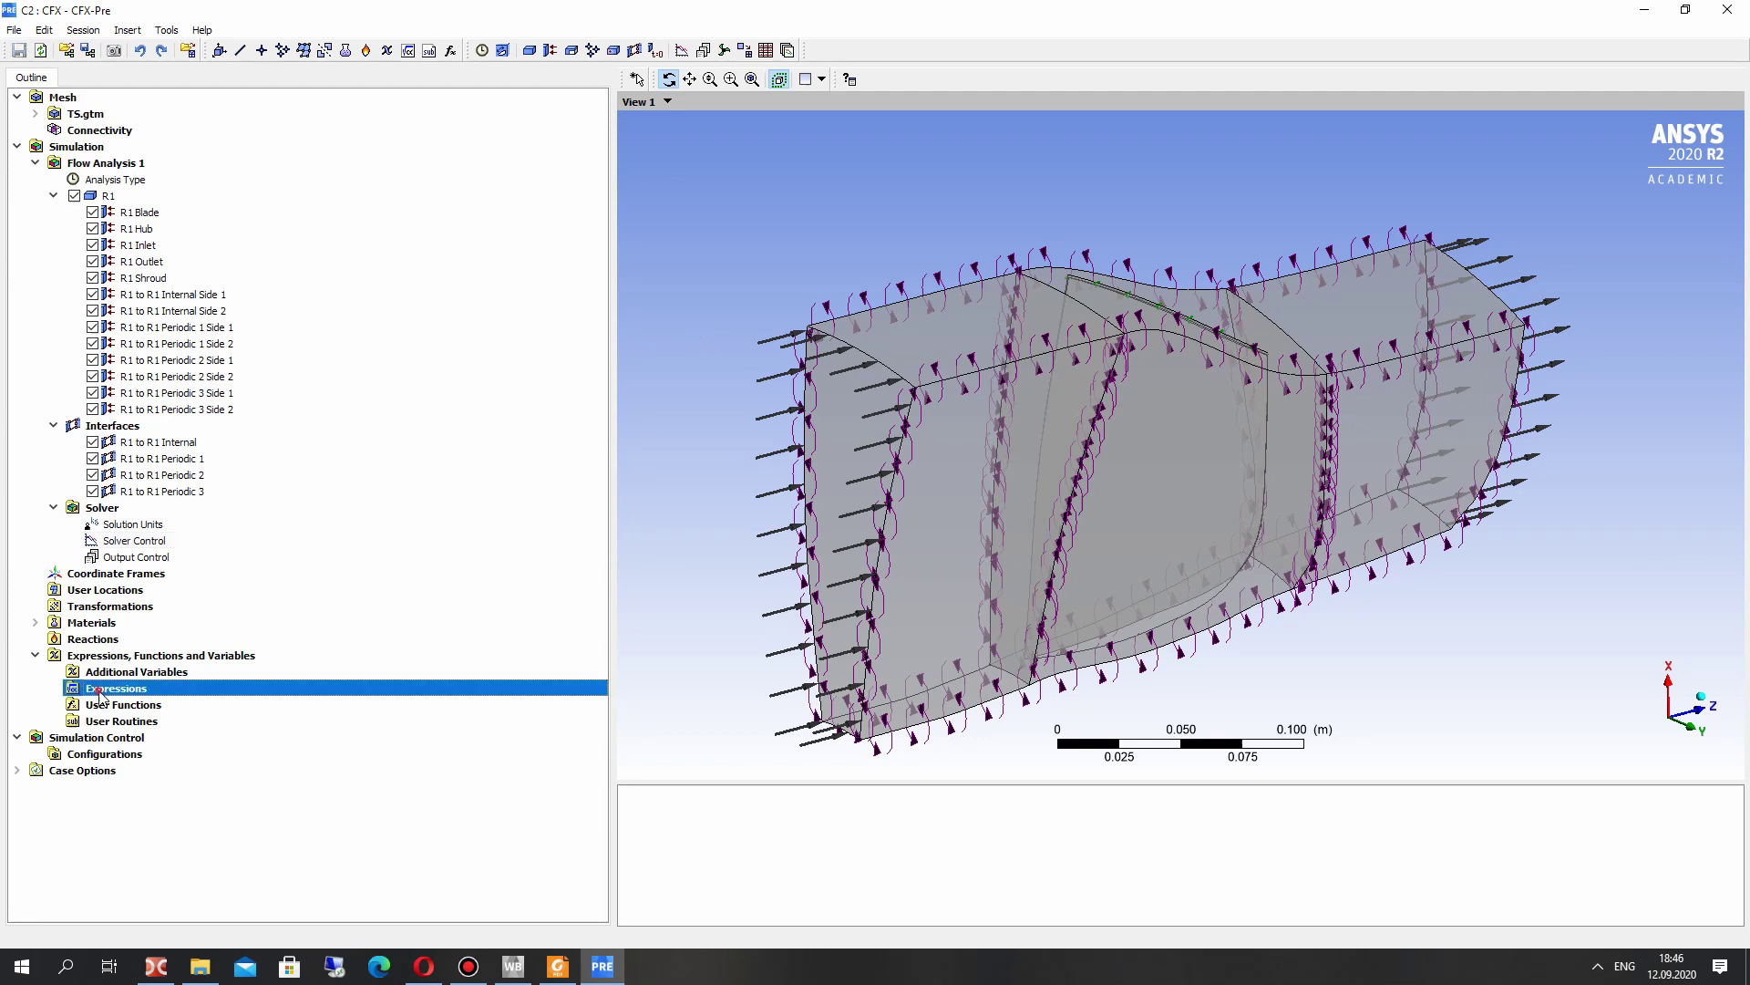
pyautogui.middleClick(114, 127)
pyautogui.rightClick(159, 148)
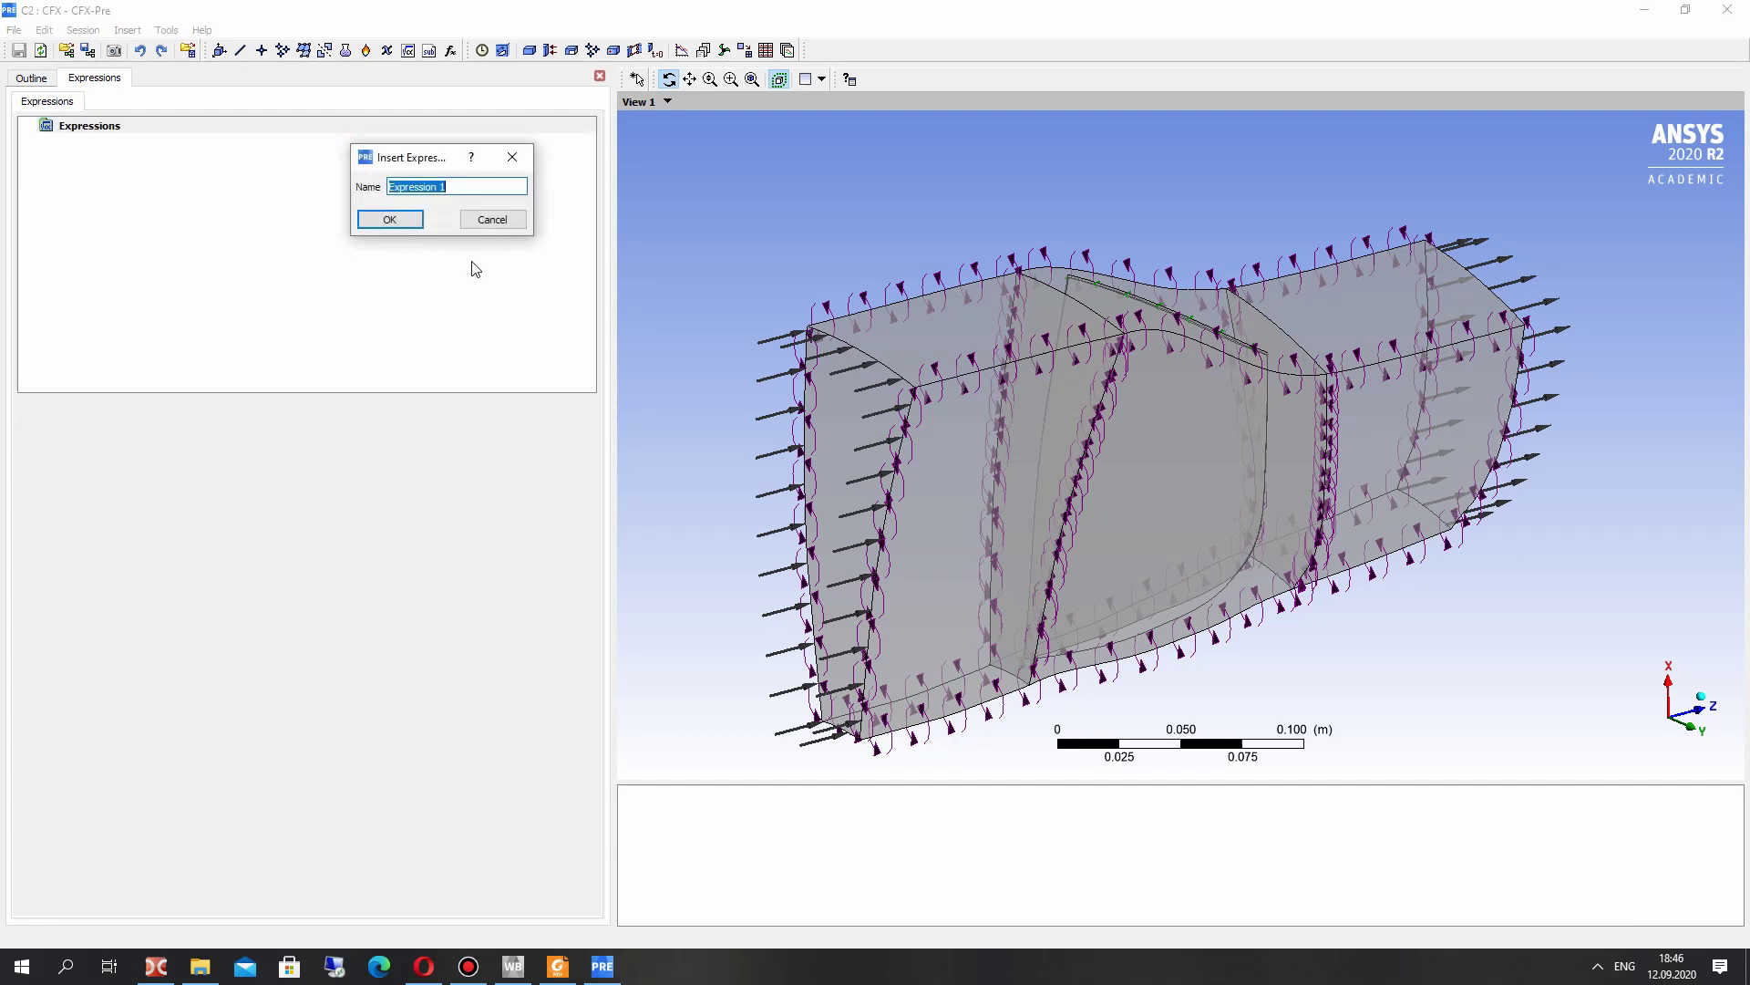